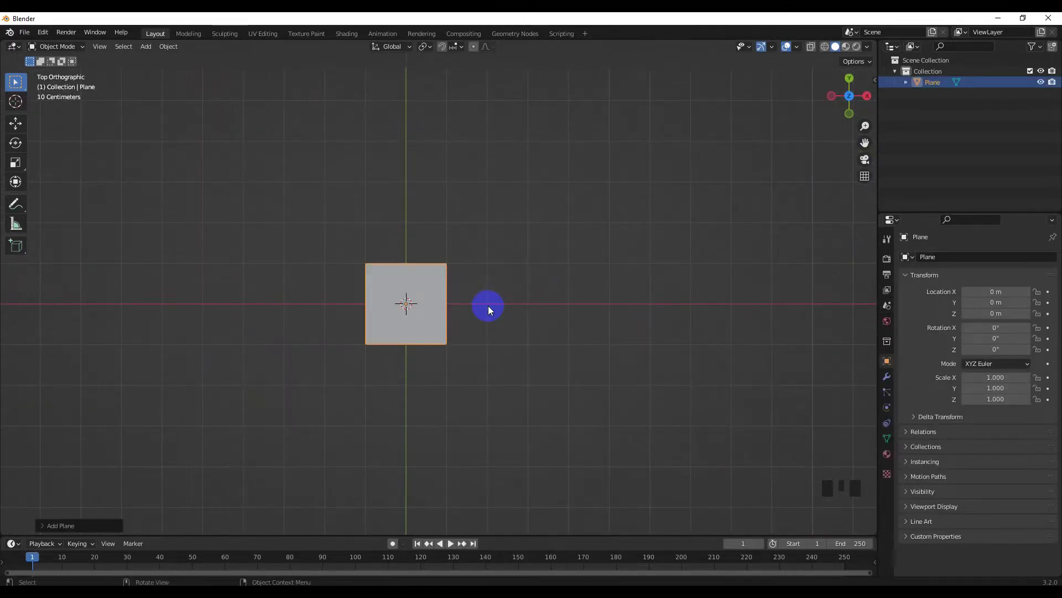
# Delete the starting plane and add a cube stretched about three times along X as the desk base
pyautogui.press('Delete')
pyautogui.press('shift+a')
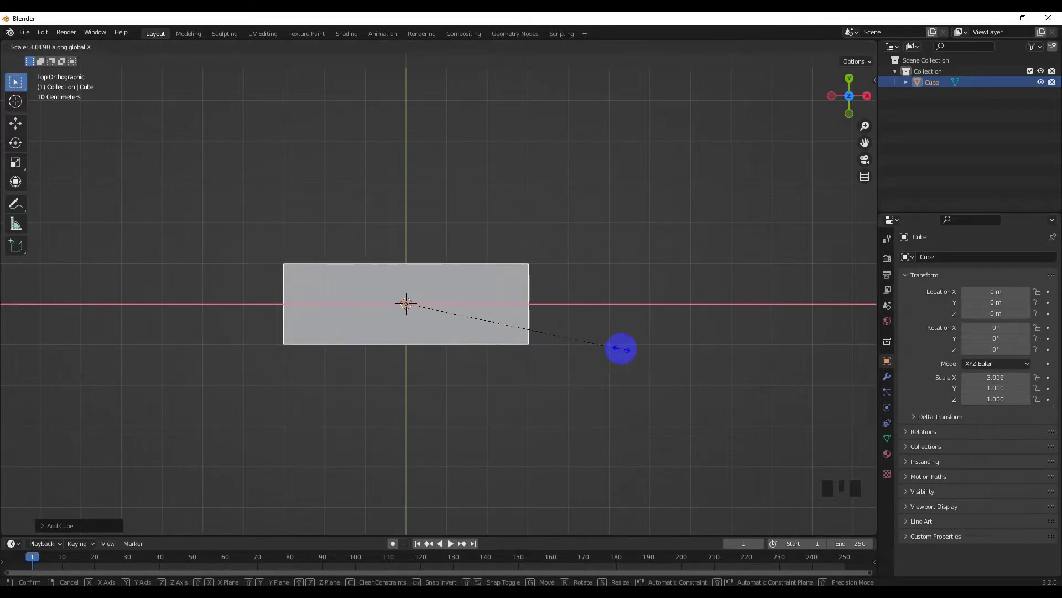
pyautogui.moveTo(534, 348); pyautogui.dragTo(522, 348)
pyautogui.press('KP_1')
# Flatten the block into a plank and apply its scale
pyautogui.press('s')
pyautogui.moveTo(469, 348); pyautogui.dragTo(467, 365)
pyautogui.press('ctrl+a')
pyautogui.moveTo(441, 388); pyautogui.dragTo(437, 377)
pyautogui.moveTo(465, 381); pyautogui.dragTo(435, 377)
# Enter Edit Mode and place a lengthwise loop cut through the middle of the plank
pyautogui.press('KP_7')
pyautogui.press('Tab')
pyautogui.click(114, 48)
# Confirm the centred loop cut and select half of the plank's top face
pyautogui.press('ctrl+r')
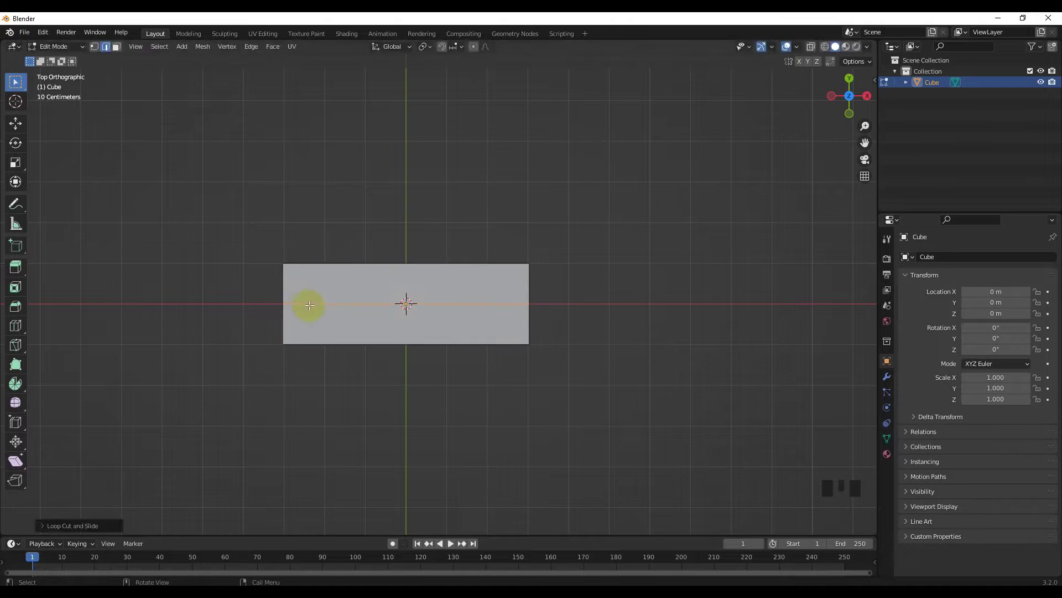
pyautogui.moveTo(358, 326); pyautogui.dragTo(327, 323)
pyautogui.scroll(3)
pyautogui.moveTo(306, 329); pyautogui.dragTo(123, 49)
pyautogui.moveTo(123, 49); pyautogui.dragTo(417, 251)
# Inset the selected top face and extrude it upward into a tall raised back section
pyautogui.press('KP_7')
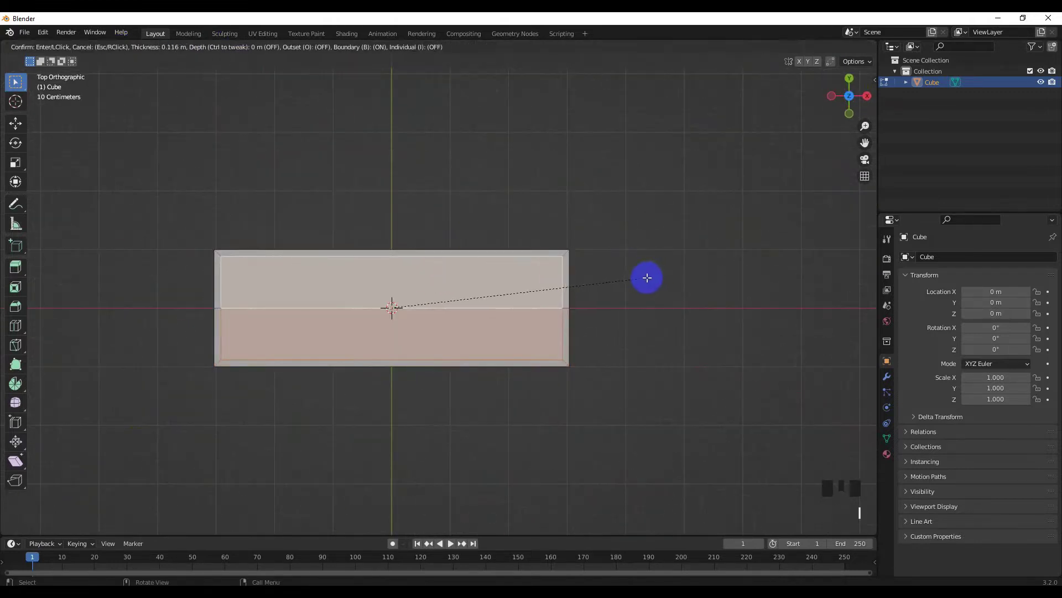
pyautogui.press('KP_3')
pyautogui.scroll(-3)
pyautogui.press('e')
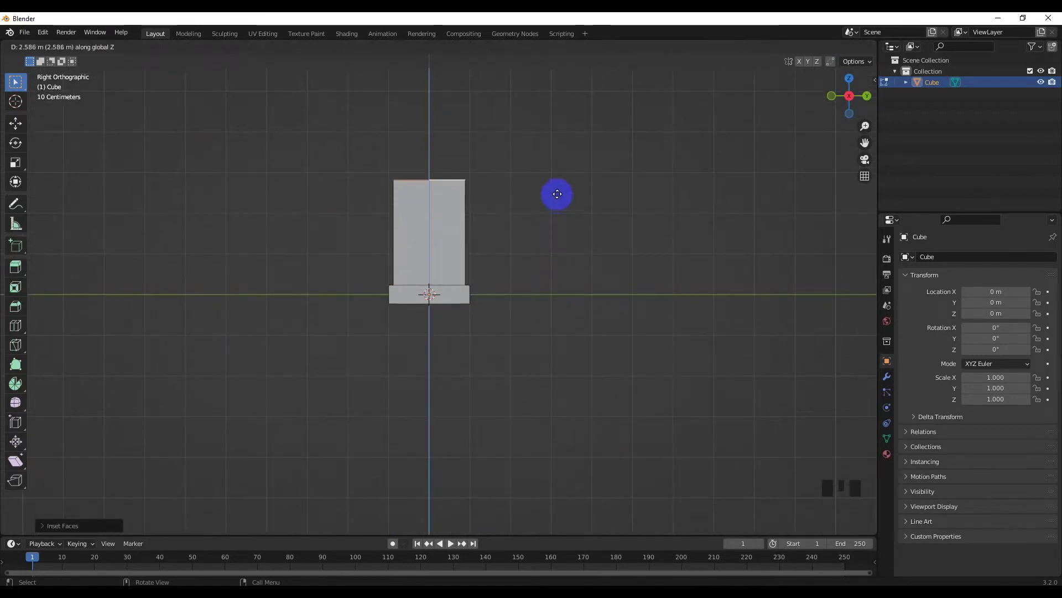
pyautogui.moveTo(502, 271); pyautogui.dragTo(558, 353)
pyautogui.press('KP_7')
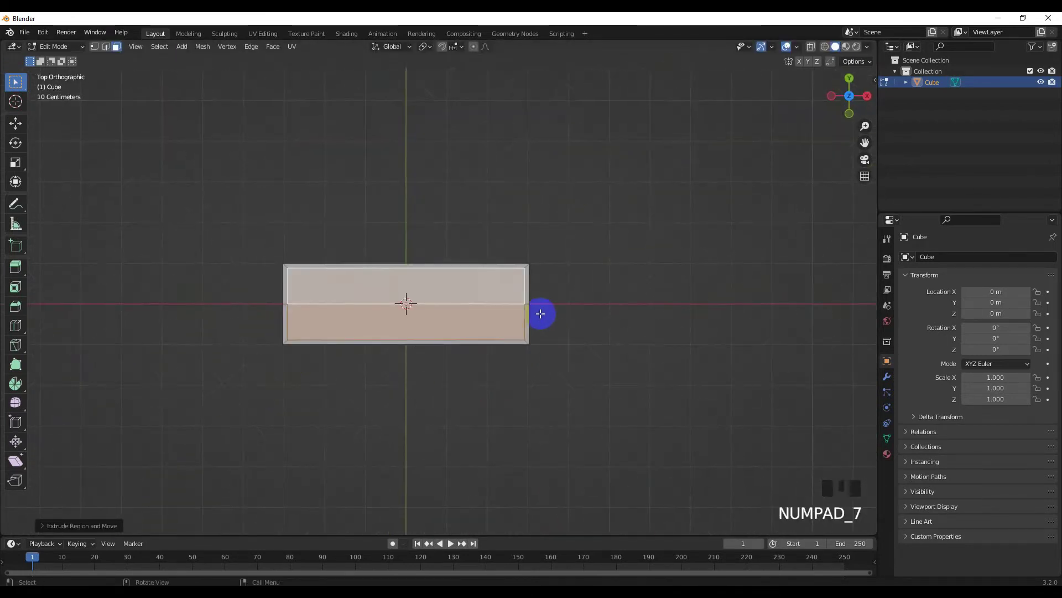
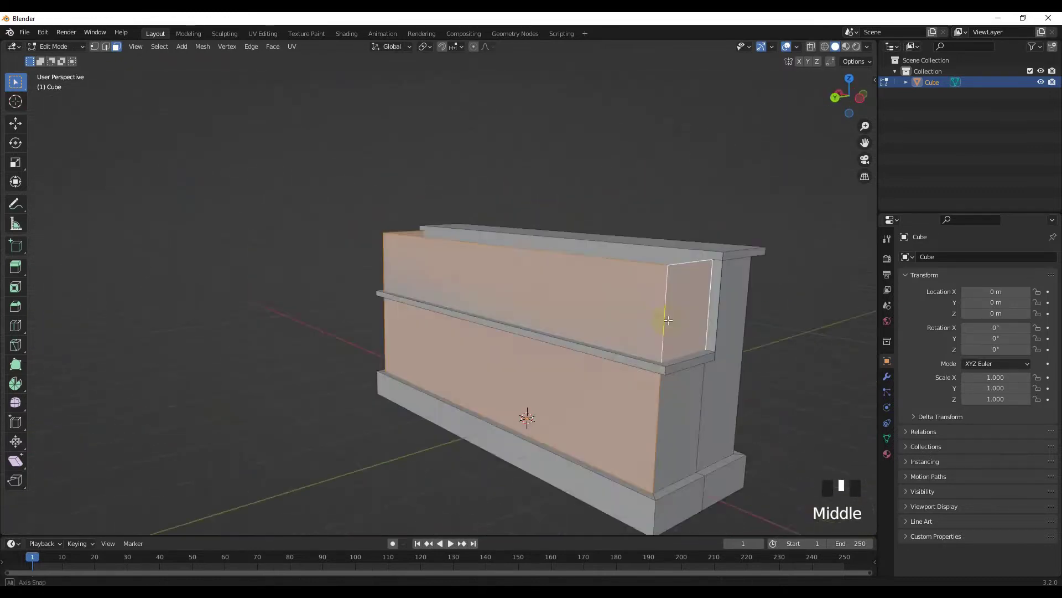
# Remove the lower front face so a recessed open cavity forms below the shelf ledge
pyautogui.press('Delete')
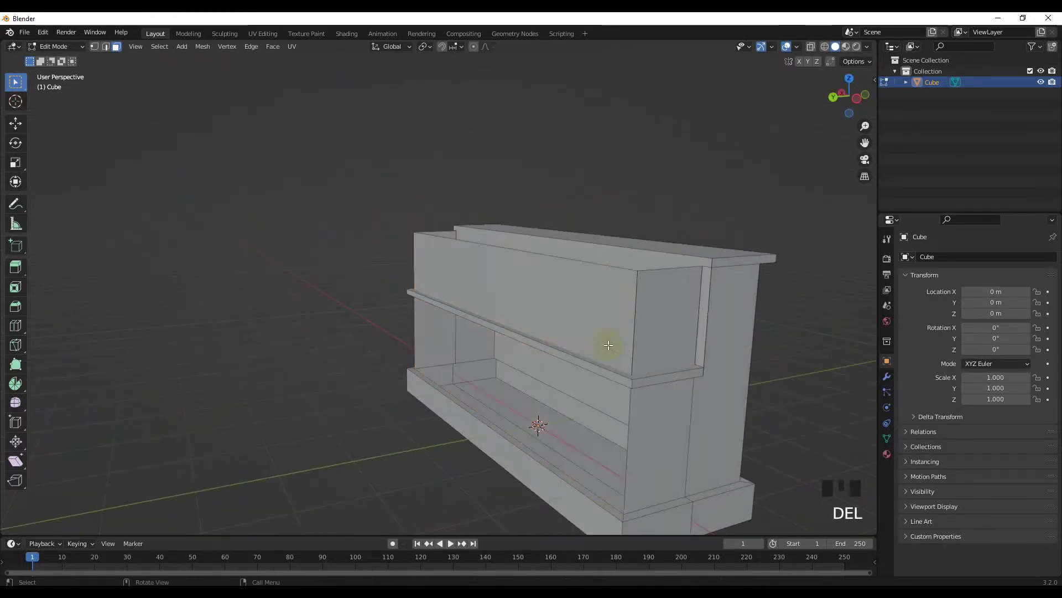
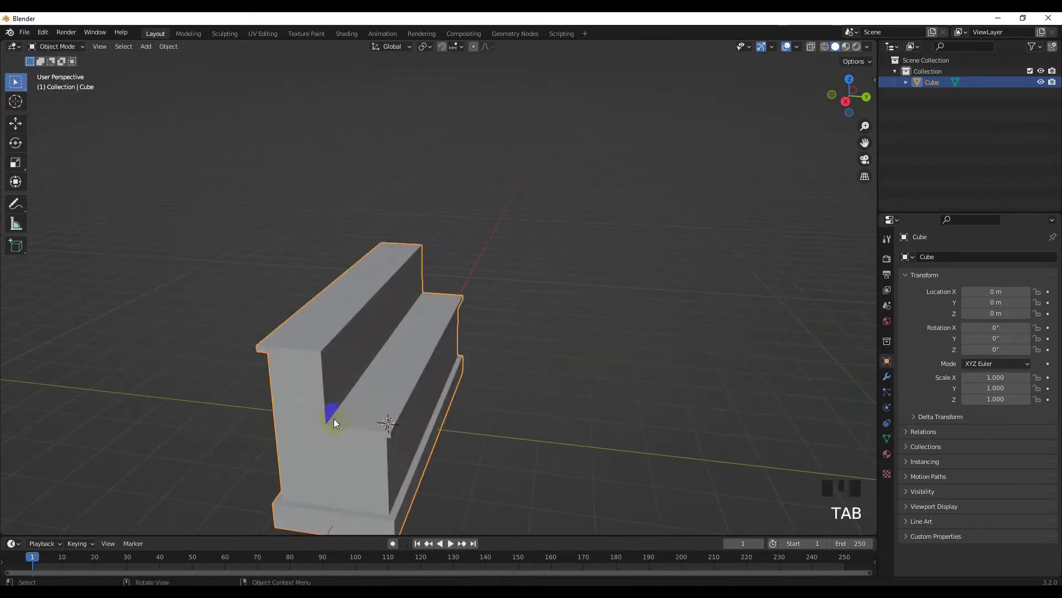
# Orbit and zoom around the stepped desk block to inspect it
pyautogui.moveTo(366, 406); pyautogui.dragTo(411, 360)
pyautogui.scroll(3)
pyautogui.moveTo(401, 393); pyautogui.dragTo(461, 387)
pyautogui.moveTo(408, 409); pyautogui.dragTo(408, 418)
pyautogui.scroll(-3)
pyautogui.moveTo(364, 424); pyautogui.dragTo(477, 424)
pyautogui.scroll(-3)
pyautogui.moveTo(454, 415); pyautogui.dragTo(511, 437)
# From top view, loop cut across the desk's width and bevel it into many segments to bend the desk into an arc
pyautogui.press('Tab')
pyautogui.press('KP_7')
pyautogui.press('ctrl+r')
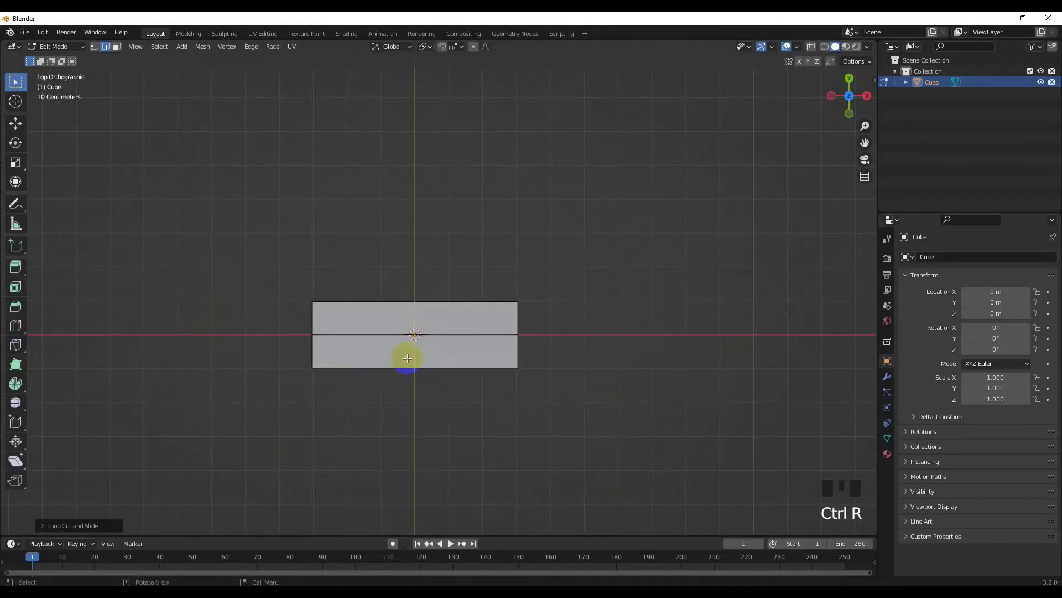
pyautogui.moveTo(411, 363); pyautogui.dragTo(507, 320)
pyautogui.press('KP_7')
pyautogui.press('g')
pyautogui.press('ctrl+b')
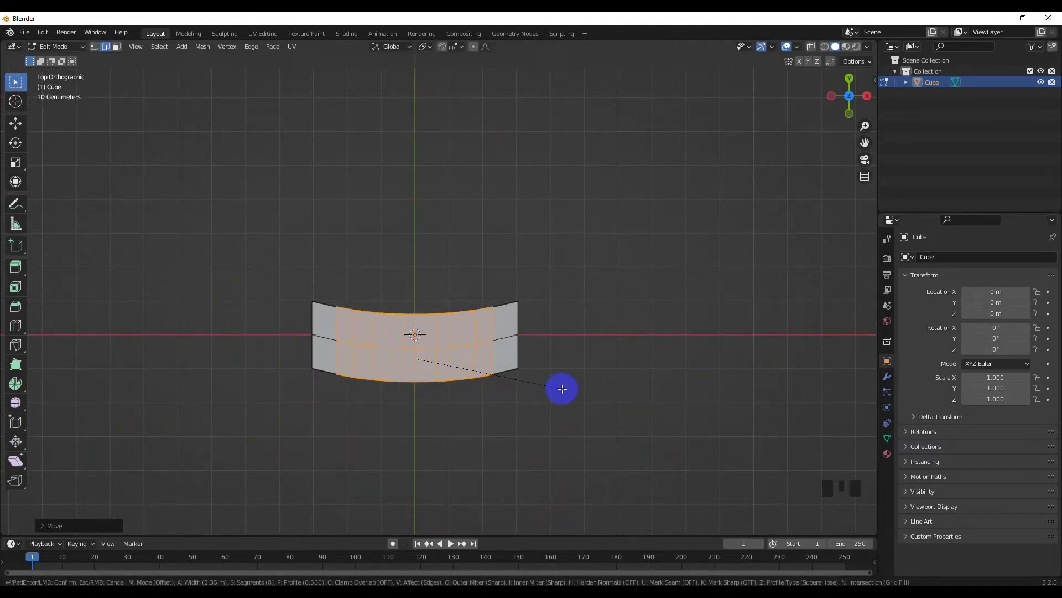
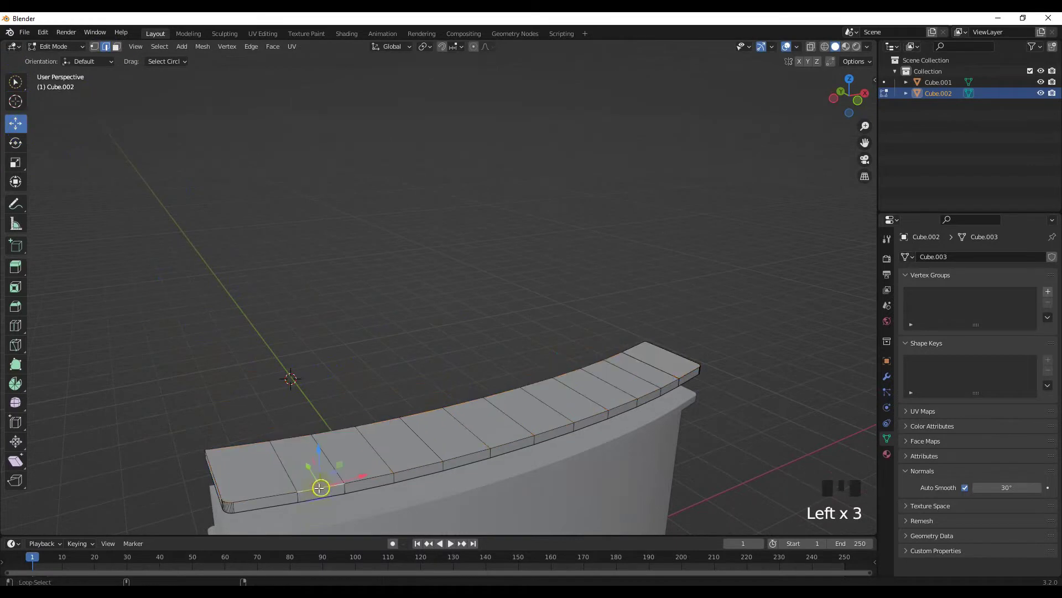
# Loop-select edges on the curved top slab and adjust them
pyautogui.click(23, 84)
pyautogui.rightClick(9, 80)
pyautogui.moveTo(21, 83); pyautogui.dragTo(357, 481)
pyautogui.click(357, 480)
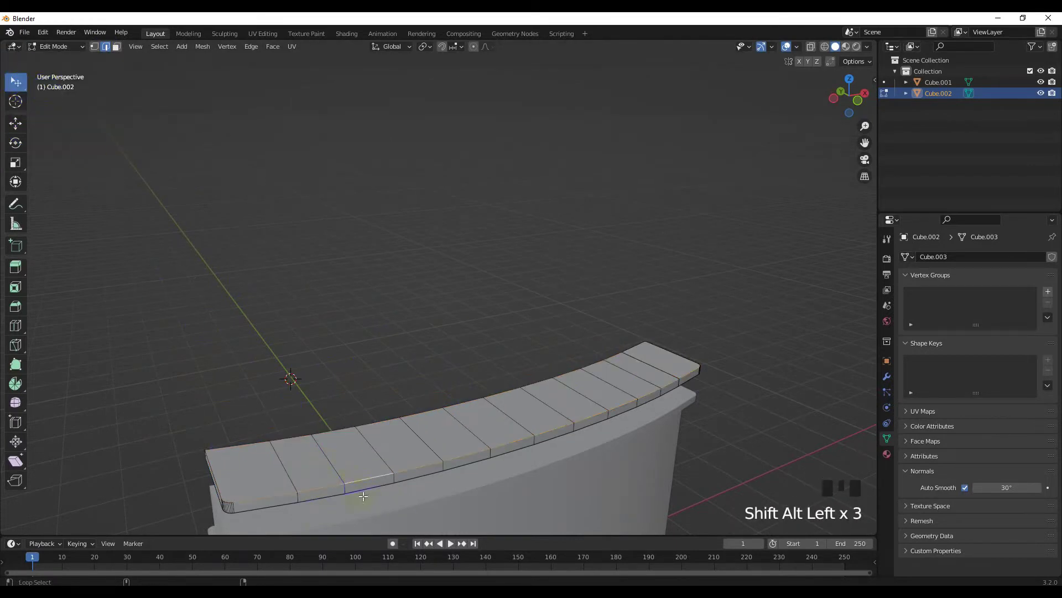
pyautogui.click(364, 490)
pyautogui.moveTo(364, 489); pyautogui.dragTo(393, 461)
pyautogui.click(393, 461)
pyautogui.moveTo(413, 471); pyautogui.dragTo(635, 331)
pyautogui.click(635, 331)
pyautogui.moveTo(302, 464); pyautogui.dragTo(325, 412)
pyautogui.click(325, 413)
# Bevel the selected slab edges and return to Object Mode in top view
pyautogui.scroll(3)
pyautogui.middleClick(343, 405)
pyautogui.scroll(3)
pyautogui.middleClick(339, 407)
pyautogui.press('ctrl+b')
pyautogui.scroll(3)
pyautogui.moveTo(304, 426); pyautogui.dragTo(323, 414)
pyautogui.scroll(-3)
pyautogui.moveTo(313, 415); pyautogui.dragTo(303, 423)
pyautogui.press('Tab')
pyautogui.scroll(-3)
pyautogui.moveTo(336, 434); pyautogui.dragTo(329, 431)
pyautogui.press('KP_7')
pyautogui.moveTo(403, 385); pyautogui.dragTo(402, 385)
# Switch to front view and add a cylinder beneath the slab for the shelf posts
pyautogui.press('shift+s')
pyautogui.press('shift+a')
pyautogui.moveTo(419, 253); pyautogui.dragTo(515, 280)
# Scale the cylinder down into a small post between desk and top shelf and apply its scale
pyautogui.press('KP_1')
pyautogui.press('s')
pyautogui.press('s')
pyautogui.press('g')
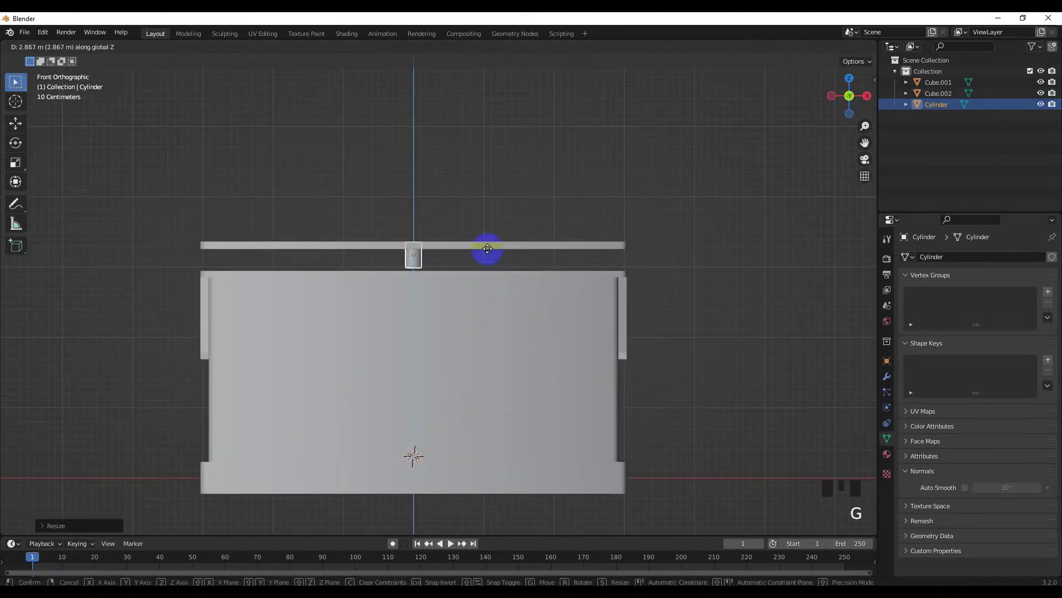
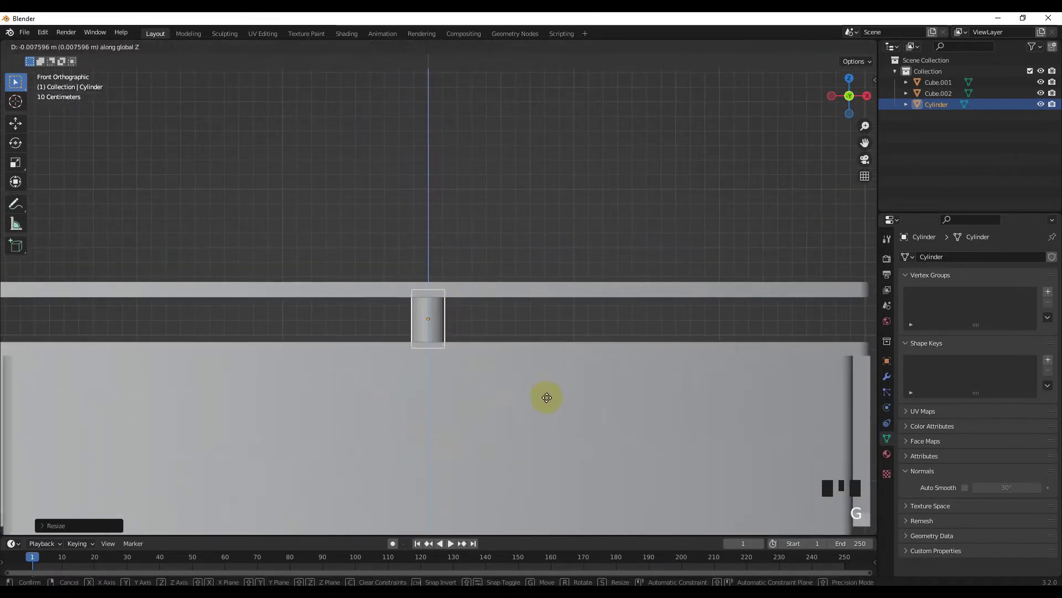
pyautogui.press('ctrl+a')
# In local view, bevel the post's edge loops to soften its rounded edges
pyautogui.scroll(3)
pyautogui.middleClick(459, 345)
pyautogui.press('/')
pyautogui.press('Tab')
pyautogui.moveTo(434, 159); pyautogui.dragTo(463, 156)
pyautogui.doubleClick(463, 156)
pyautogui.middleClick(461, 244)
pyautogui.click(470, 480)
pyautogui.press('ctrl+b')
pyautogui.press('Tab')
pyautogui.scroll(-3)
pyautogui.rightClick(472, 302)
pyautogui.click(971, 486)
pyautogui.press('/')
pyautogui.scroll(-3)
# From top view move the post to the desk's front edge and duplicate it for the right end
pyautogui.press('KP_7')
pyautogui.scroll(-3)
pyautogui.press('g')
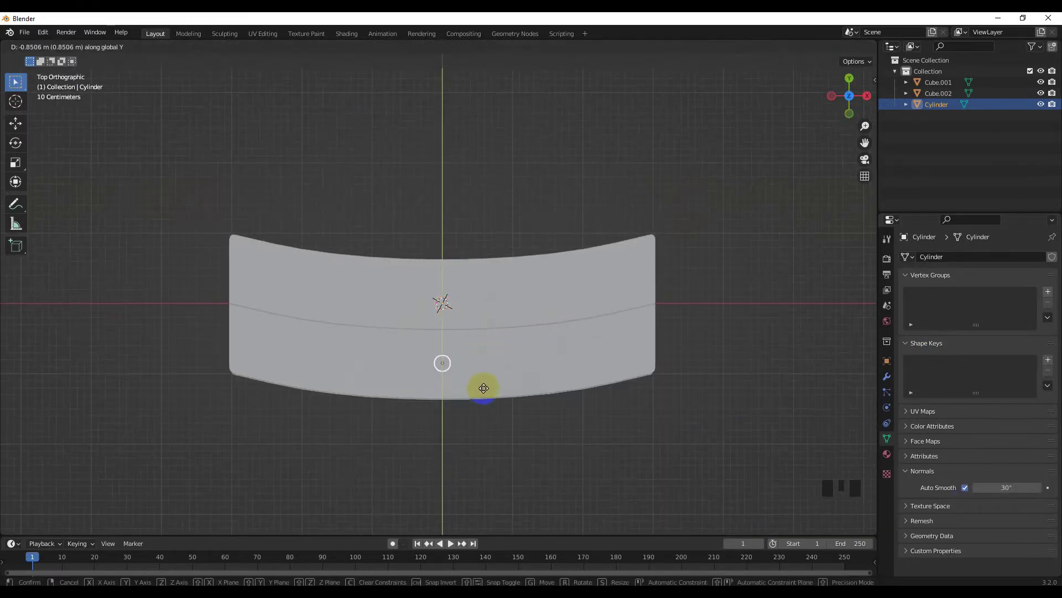
pyautogui.moveTo(487, 387); pyautogui.dragTo(487, 282)
pyautogui.press('KP_7')
pyautogui.press('shift+d')
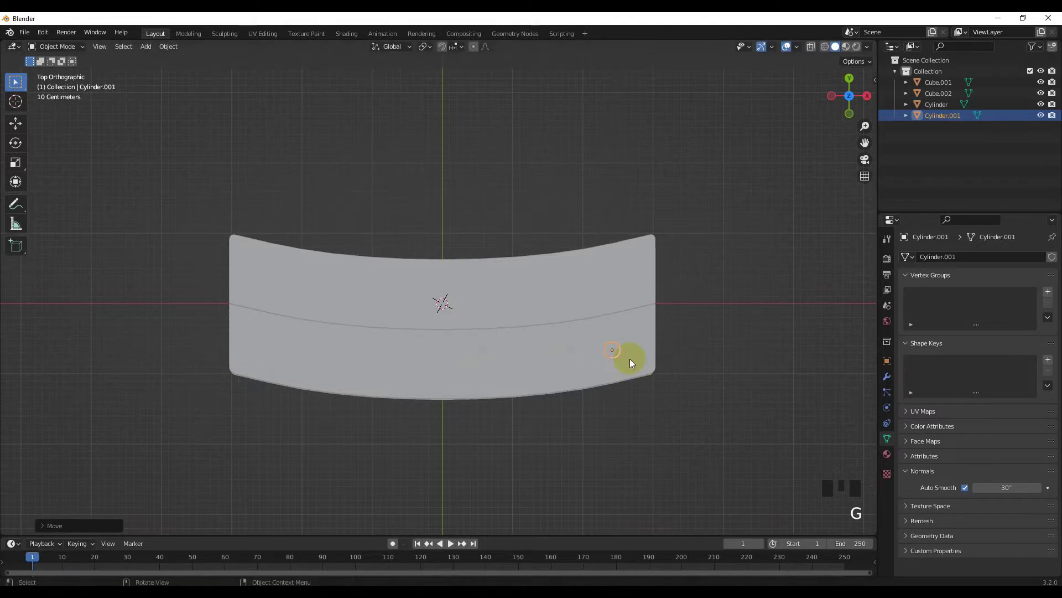
# Duplicate the post again and slide the copy to the desk's left end
pyautogui.press('shift+d')
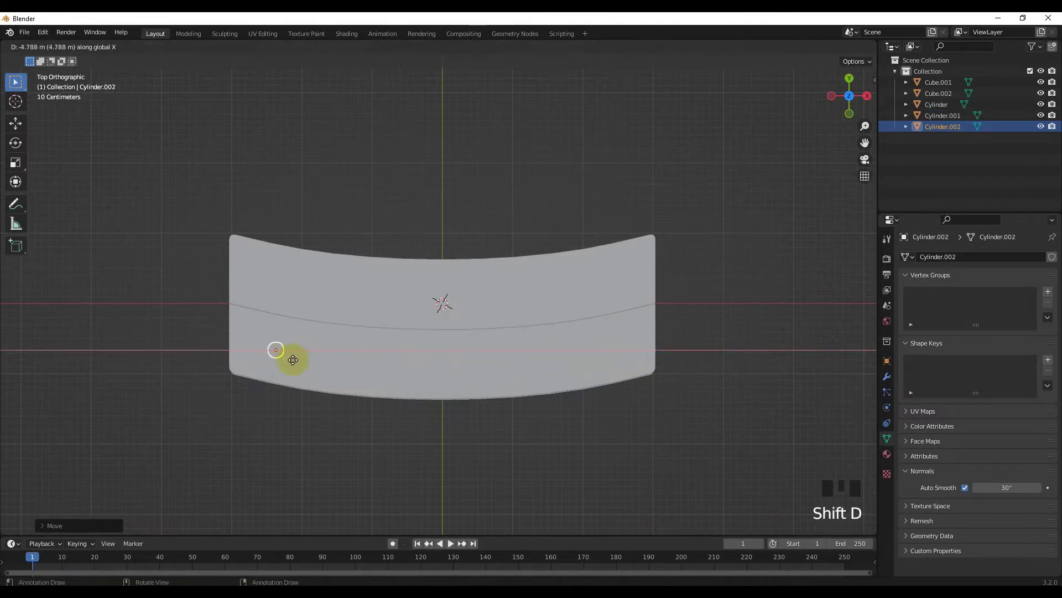
pyautogui.moveTo(336, 359); pyautogui.dragTo(420, 245)
pyautogui.moveTo(421, 244); pyautogui.dragTo(421, 247)
# Select all three posts and join them into one object
pyautogui.moveTo(414, 315); pyautogui.dragTo(272, 325)
pyautogui.click(272, 325)
pyautogui.moveTo(460, 324); pyautogui.dragTo(499, 323)
pyautogui.click(631, 321)
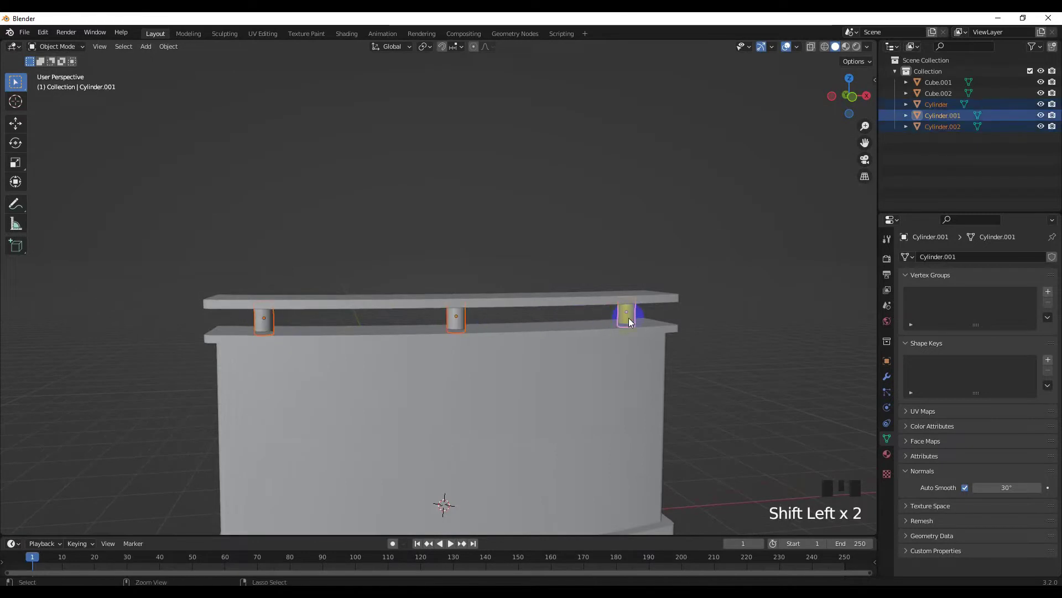
pyautogui.press('ctrl+j')
# Select the desk block and enter Edit Mode to work on its mesh
pyautogui.moveTo(491, 473); pyautogui.dragTo(425, 424)
pyautogui.click(425, 424)
pyautogui.middleClick(477, 436)
pyautogui.press('Tab')
pyautogui.moveTo(461, 431); pyautogui.dragTo(420, 432)
pyautogui.scroll(3)
pyautogui.middleClick(355, 429)
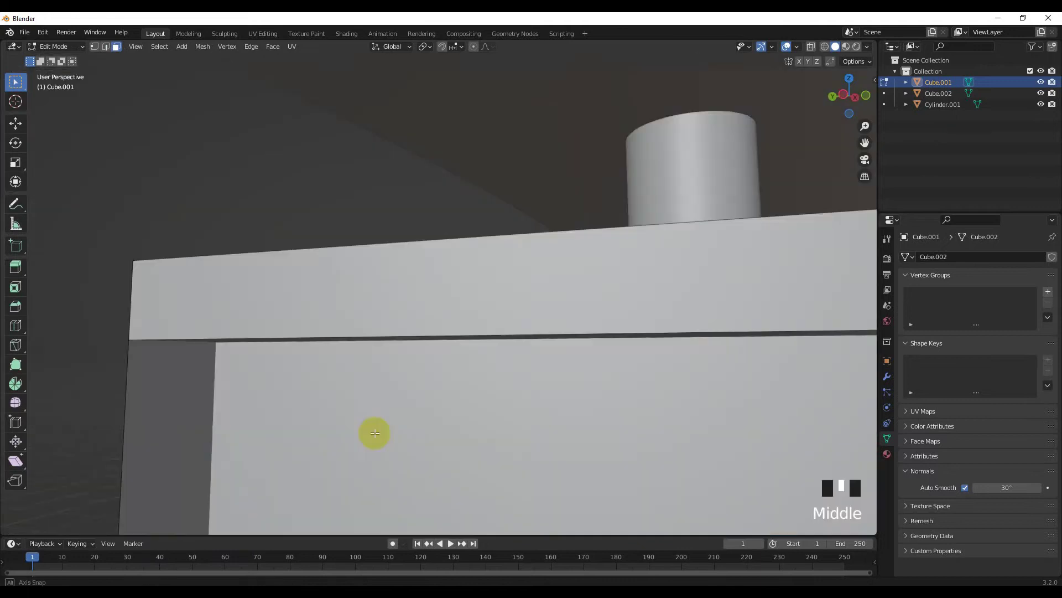
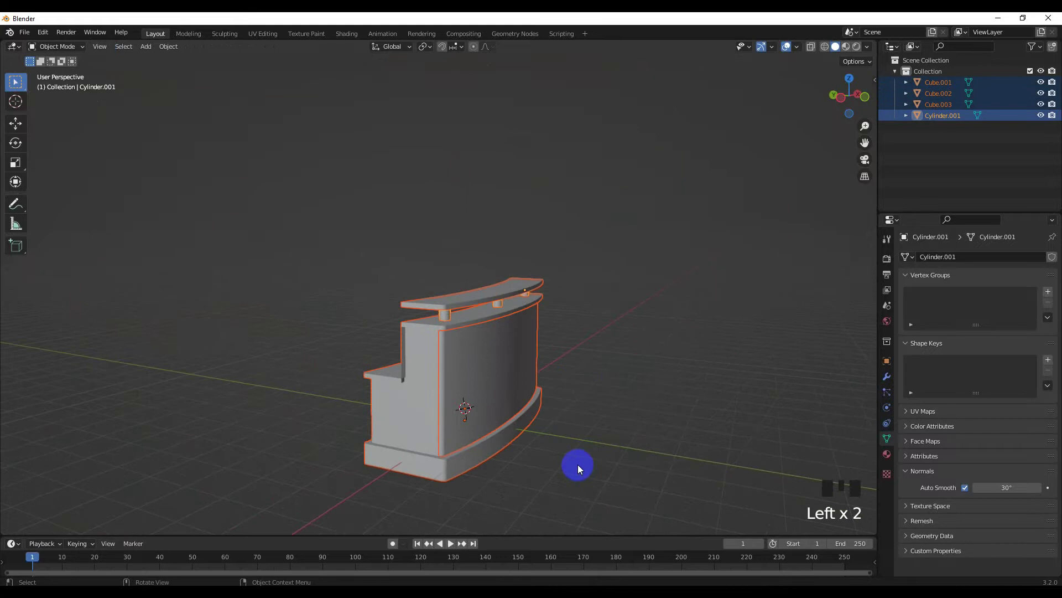
# From side view lift the whole desk so it sits above the ground
pyautogui.press('KP_3')
pyautogui.press('g')
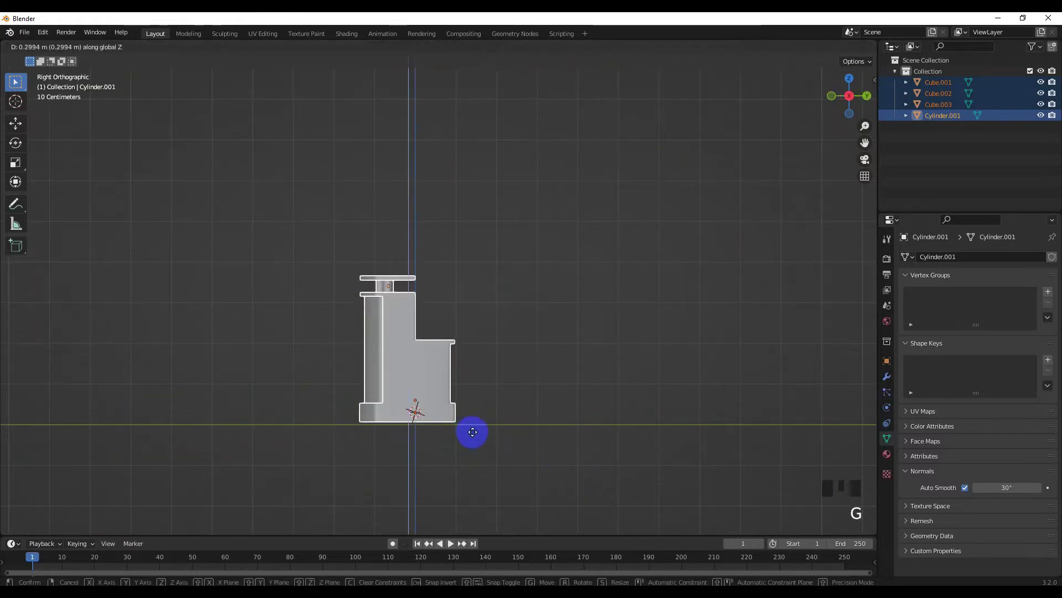
pyautogui.middleClick(465, 469)
pyautogui.scroll(-3)
pyautogui.moveTo(497, 475); pyautogui.dragTo(481, 465)
pyautogui.middleClick(436, 444)
# Add a plane and enlarge it into a wide floor beneath the desk
pyautogui.press('shift+a')
pyautogui.press('s')
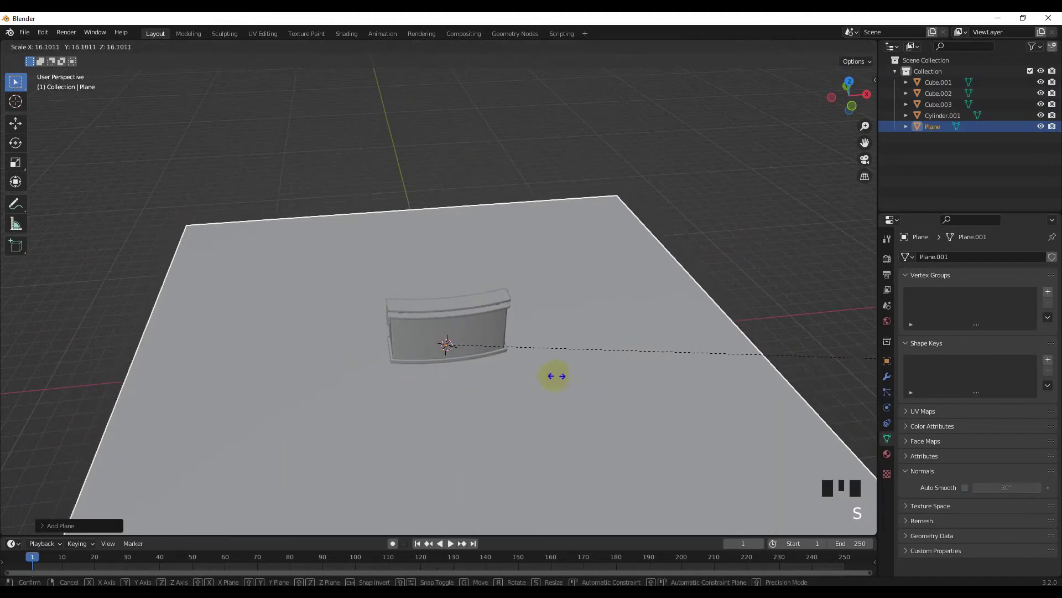
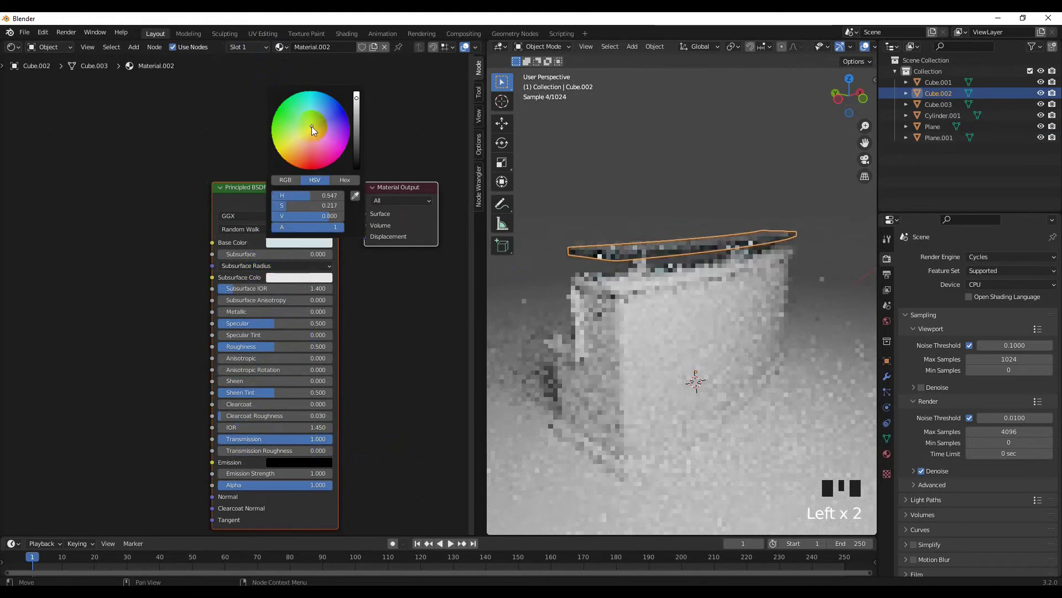
# Adjust the glass material's base colour in the picker and close it
pyautogui.moveTo(270, 349); pyautogui.dragTo(317, 257)
pyautogui.click(312, 242)
pyautogui.moveTo(655, 206); pyautogui.dragTo(654, 207)
pyautogui.click(680, 251)
pyautogui.scroll(3)
pyautogui.middleClick(687, 256)
pyautogui.scroll(-3)
# Enter Edit Mode on the top shelf and select all of its faces
pyautogui.press('Tab')
pyautogui.press('ctrl+a')
pyautogui.press('a')
pyautogui.moveTo(19, 44); pyautogui.dragTo(669, 258)
pyautogui.moveTo(669, 260); pyautogui.dragTo(620, 382)
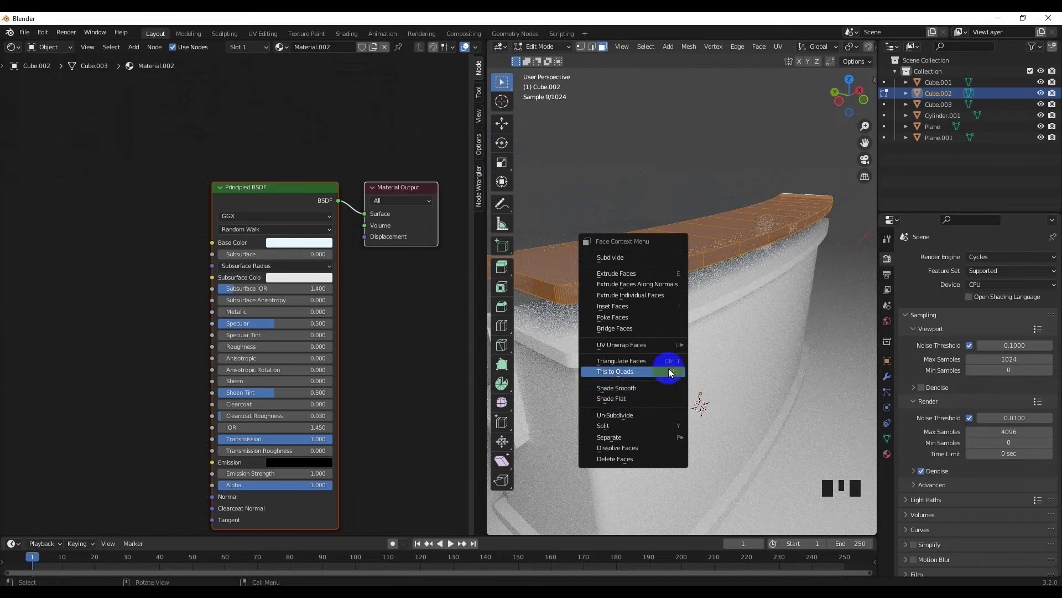
# Unwrap the shelf faces and replace the node editor with a second 3D viewport
pyautogui.press('u')
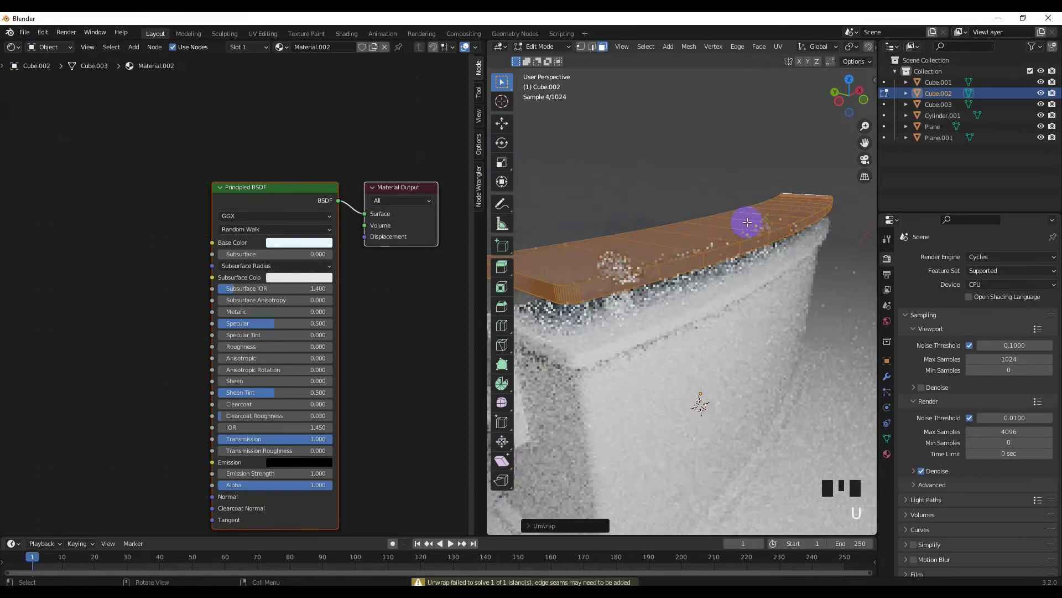
pyautogui.press('Tab')
pyautogui.click(634, 177)
pyautogui.moveTo(649, 242); pyautogui.dragTo(657, 250)
pyautogui.click(658, 249)
# Orbit the new view to the shelf end and split its faces off as Cube.004
pyautogui.scroll(-3)
pyautogui.moveTo(657, 251); pyautogui.dragTo(20, 52)
pyautogui.moveTo(20, 51); pyautogui.dragTo(258, 219)
pyautogui.moveTo(259, 219); pyautogui.dragTo(300, 306)
pyautogui.scroll(3)
pyautogui.moveTo(324, 305); pyautogui.dragTo(296, 310)
pyautogui.scroll(3)
pyautogui.moveTo(268, 333); pyautogui.dragTo(266, 307)
pyautogui.press('Tab')
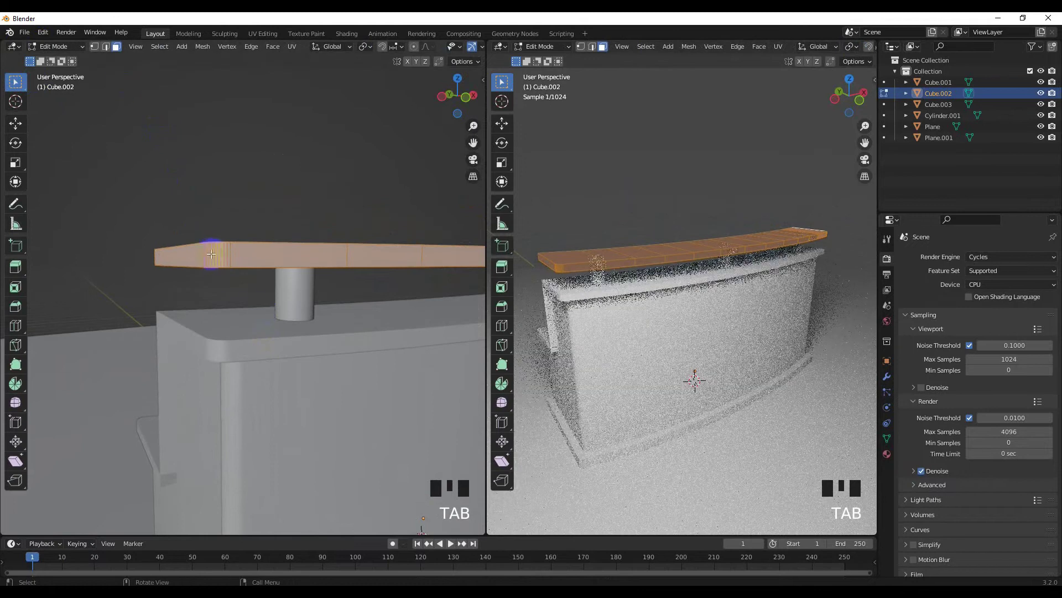
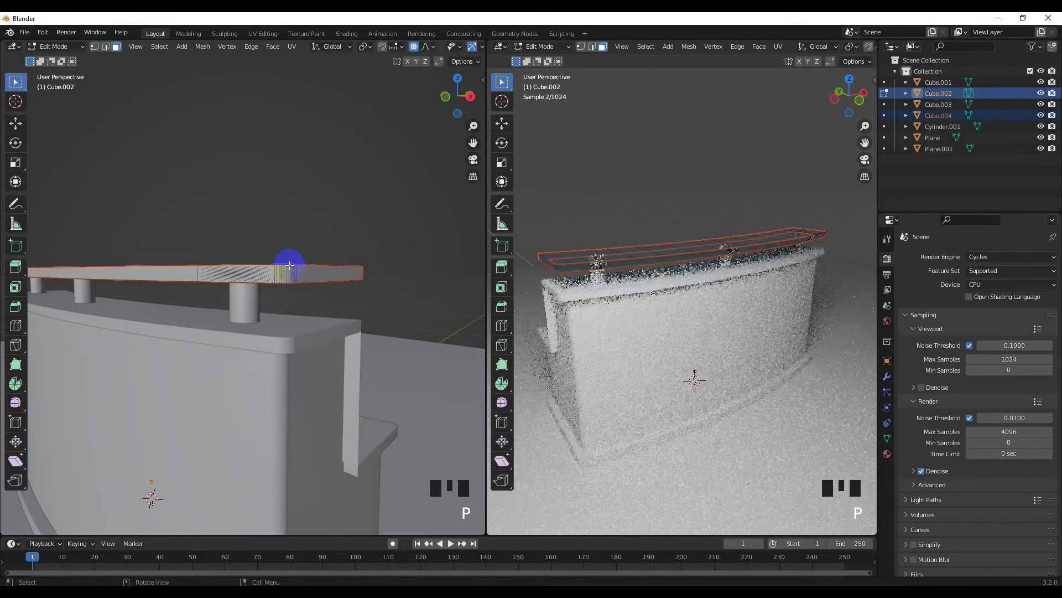
# Leave Edit Mode and select the separated shelf piece Cube.004
pyautogui.press('Tab')
pyautogui.click(306, 218)
pyautogui.click(297, 283)
pyautogui.scroll(3)
pyautogui.moveTo(297, 284); pyautogui.dragTo(296, 289)
pyautogui.scroll(-3)
pyautogui.moveTo(646, 294); pyautogui.dragTo(15, 47)
pyautogui.moveTo(15, 47); pyautogui.dragTo(42, 152)
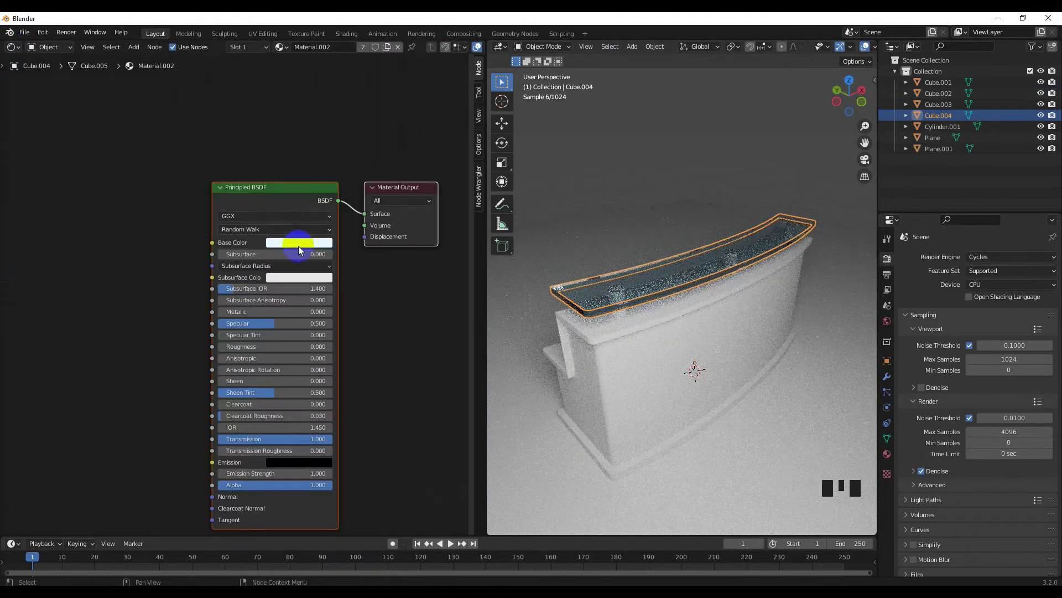
# Make its glass material single-user as Material.003, then select the curved shelf Cube.002
pyautogui.click(391, 50)
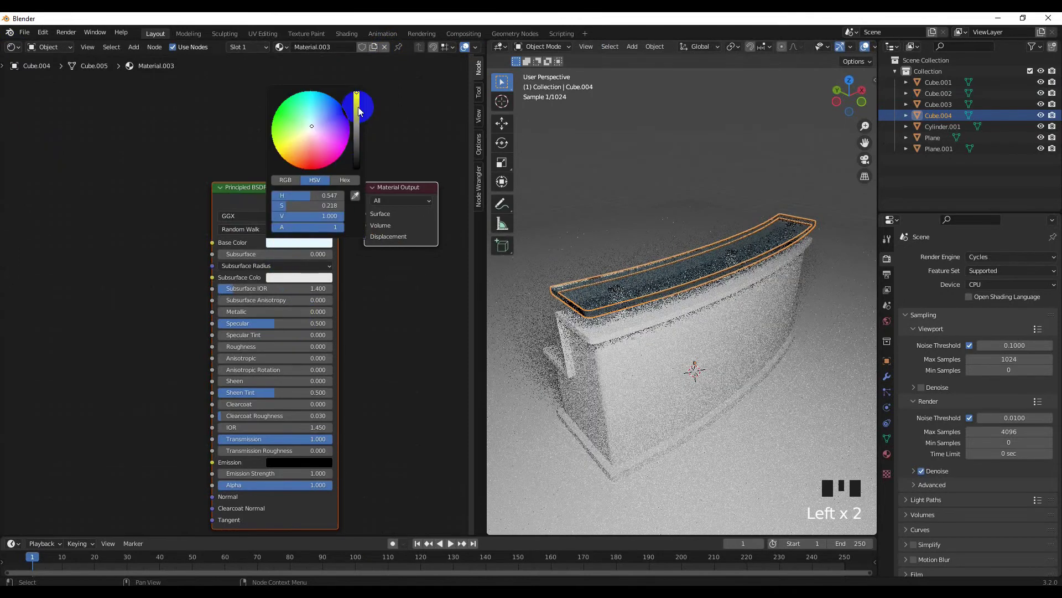
pyautogui.middleClick(608, 320)
pyautogui.click(648, 190)
pyautogui.moveTo(644, 206); pyautogui.dragTo(624, 293)
pyautogui.click(625, 294)
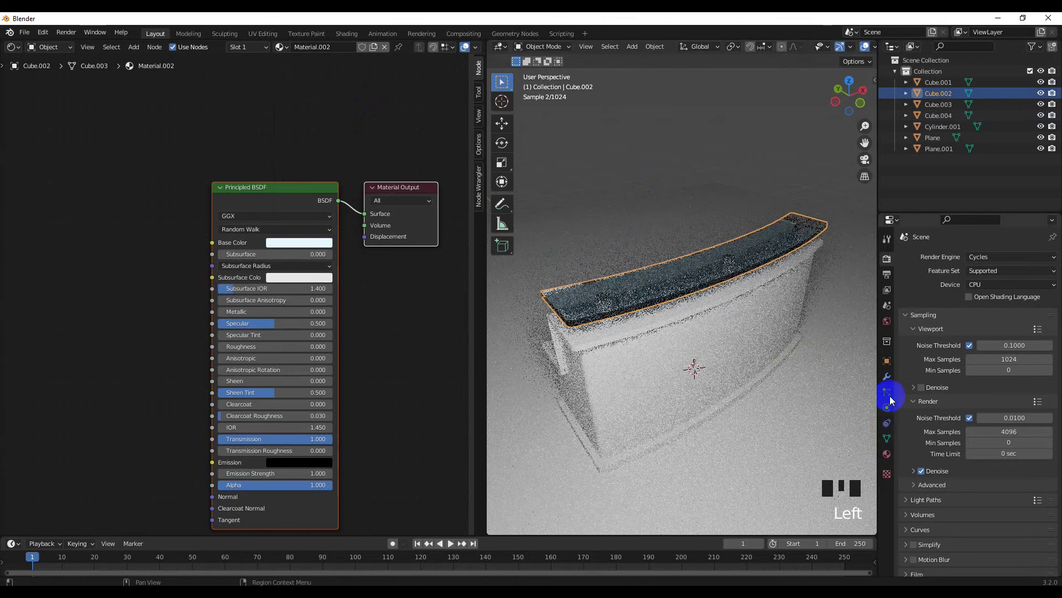
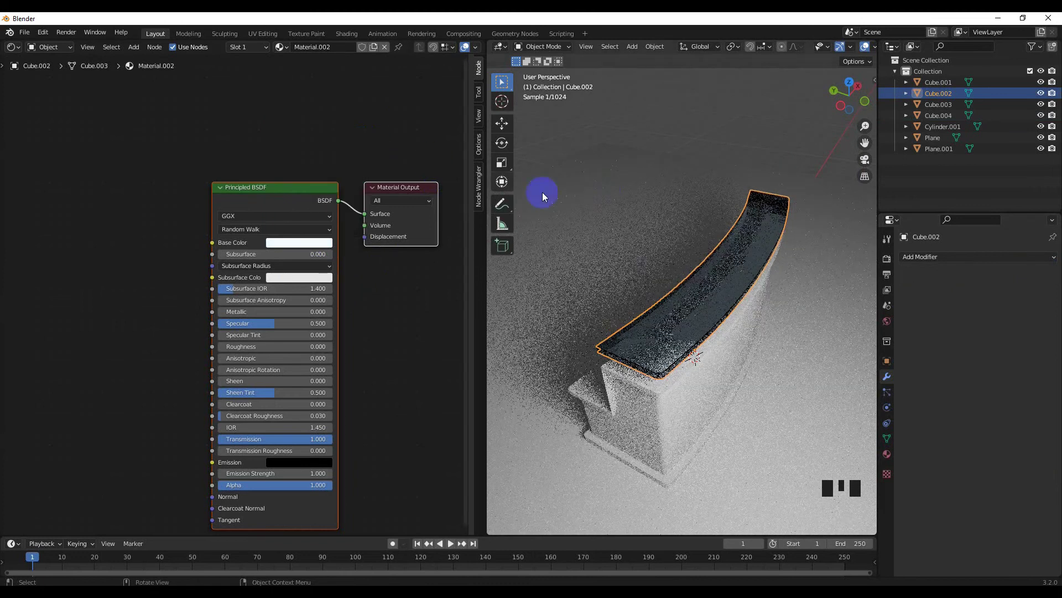
# Select the desk body's top edge and base trim faces and separate them as Cube.005
pyautogui.click(617, 186)
pyautogui.moveTo(640, 241); pyautogui.dragTo(683, 162)
pyautogui.moveTo(683, 162); pyautogui.dragTo(680, 178)
pyautogui.moveTo(667, 200); pyautogui.dragTo(652, 312)
pyautogui.click(653, 312)
pyautogui.click(635, 264)
pyautogui.moveTo(634, 276); pyautogui.dragTo(675, 278)
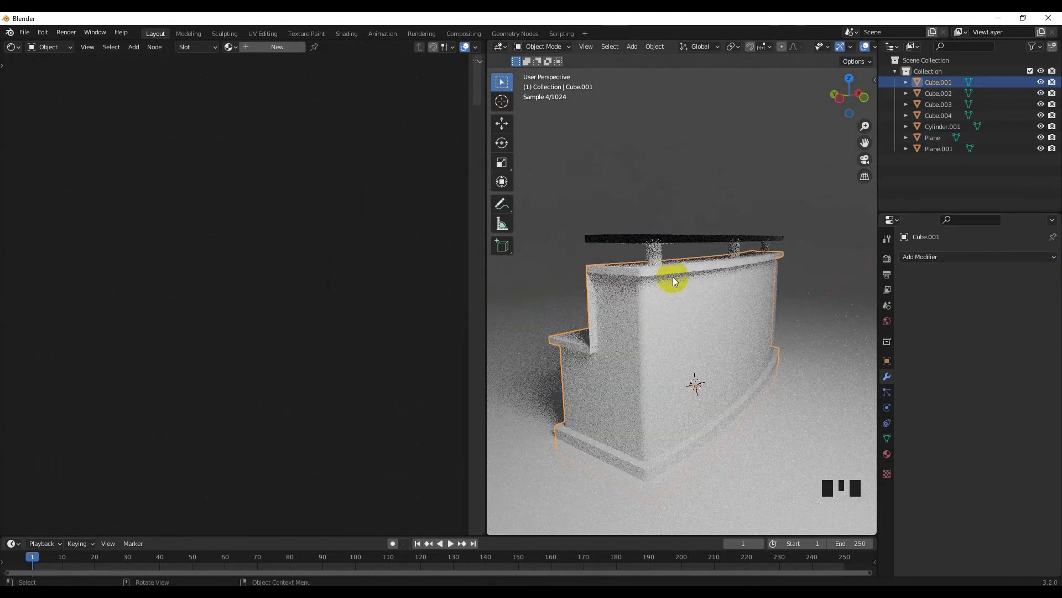
pyautogui.click(652, 232)
# Give the trim Cube.005 a new material of its own, then select the floor plane
pyautogui.scroll(-3)
pyautogui.doubleClick(816, 383)
pyautogui.scroll(3)
pyautogui.press('g')
pyautogui.click(805, 215)
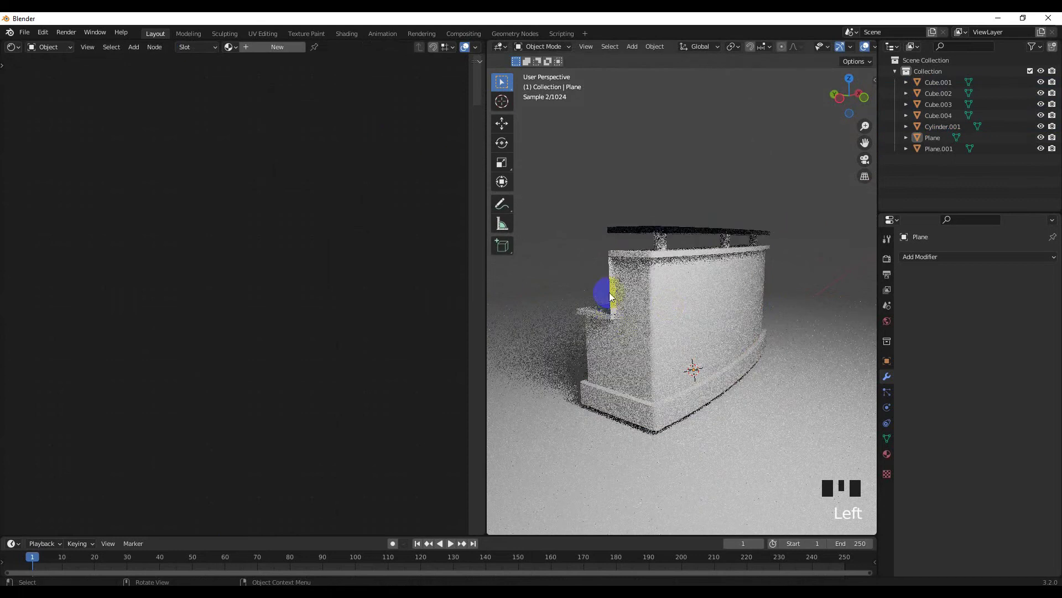
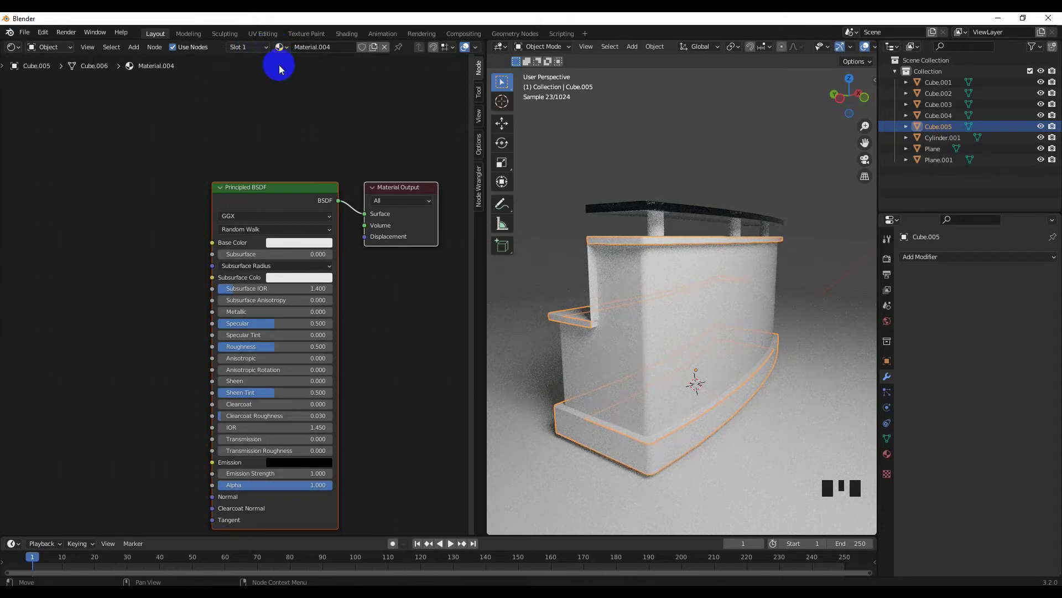
# Delete the trim's Principled BSDF and add a Glossy BSDF node via Shift+A search
pyautogui.click(160, 234)
pyautogui.click(260, 204)
pyautogui.press('Delete')
pyautogui.press('shift+a')
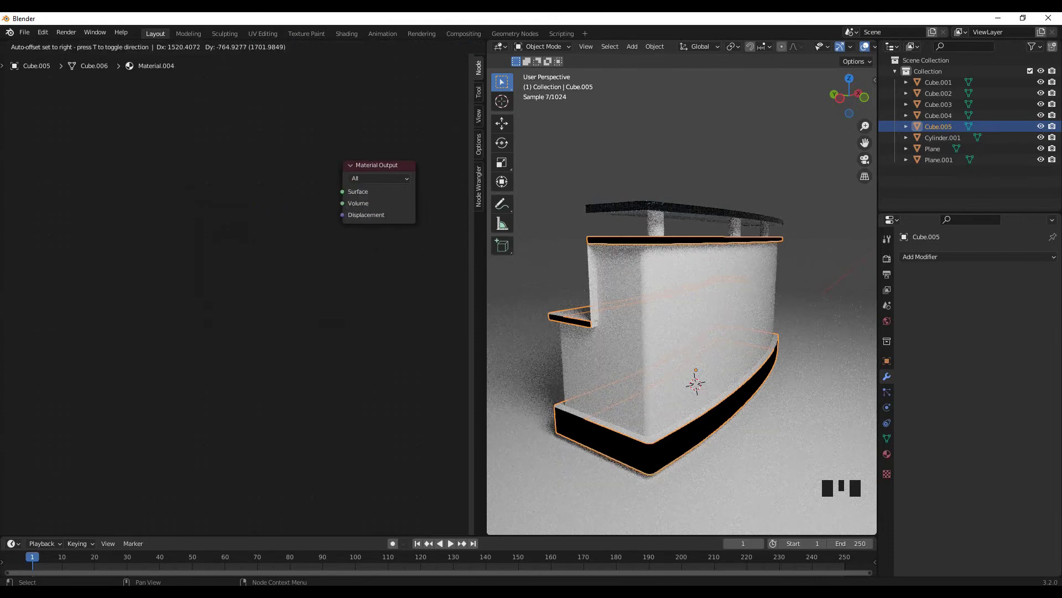
pyautogui.middleClick(200, 258)
pyautogui.scroll(-3)
pyautogui.middleClick(217, 363)
pyautogui.scroll(-3)
pyautogui.press('shift+a')
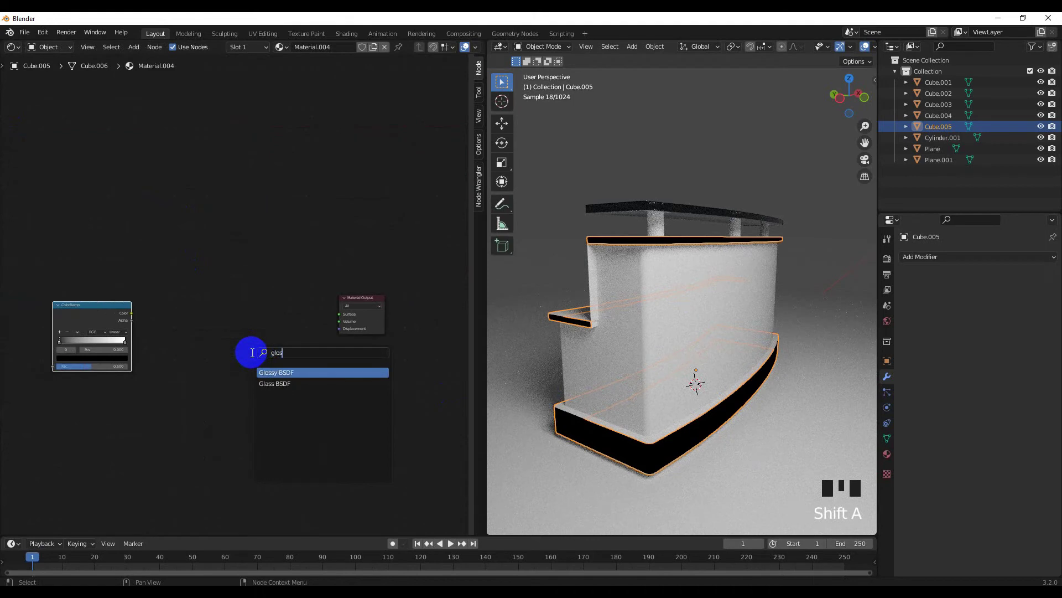
pyautogui.click(134, 318)
pyautogui.click(271, 316)
# Wire the Glossy BSDF to the material output and feed the ColorRamp into its colour
pyautogui.scroll(3)
pyautogui.middleClick(243, 368)
pyautogui.moveTo(129, 364); pyautogui.dragTo(648, 446)
pyautogui.scroll(3)
pyautogui.moveTo(848, 241); pyautogui.dragTo(820, 275)
pyautogui.middleClick(757, 356)
pyautogui.click(719, 453)
# Give the desk body Cube.001 a new material with an orange-brown base colour
pyautogui.moveTo(106, 363); pyautogui.dragTo(284, 289)
pyautogui.click(283, 284)
pyautogui.click(655, 469)
pyautogui.moveTo(623, 259); pyautogui.dragTo(631, 216)
pyautogui.click(631, 216)
pyautogui.moveTo(287, 355); pyautogui.dragTo(538, 265)
pyautogui.moveTo(659, 372); pyautogui.dragTo(635, 361)
pyautogui.click(636, 362)
pyautogui.moveTo(280, 54); pyautogui.dragTo(397, 347)
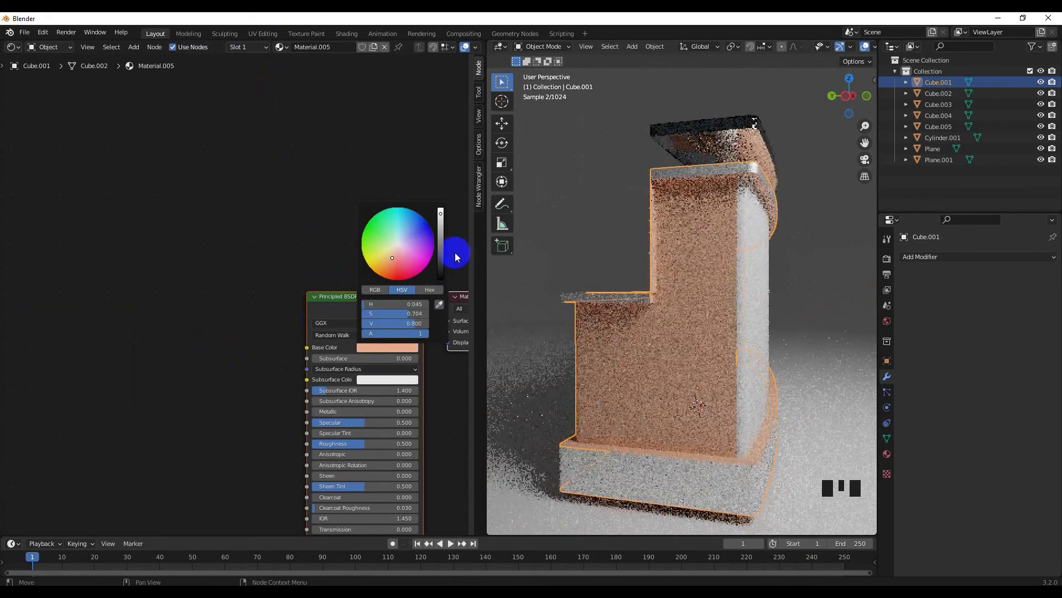
# Darken Cube.001's brown, raise Specular to 0.636 and lower Roughness to 0.382
pyautogui.moveTo(679, 285); pyautogui.dragTo(376, 354)
pyautogui.click(377, 354)
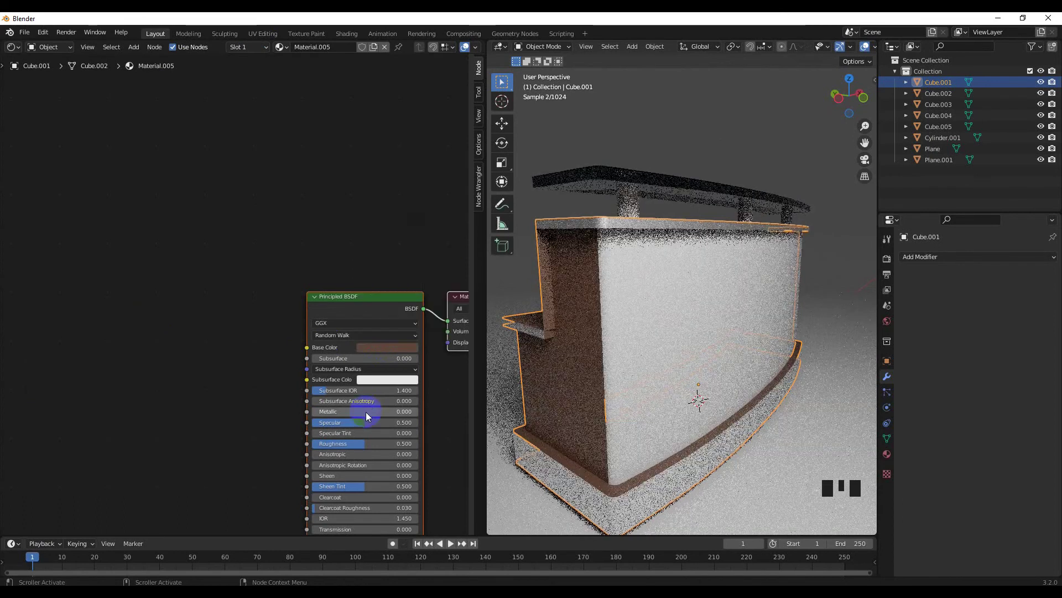
pyautogui.moveTo(362, 449); pyautogui.dragTo(564, 405)
pyautogui.moveTo(565, 404); pyautogui.dragTo(351, 422)
pyautogui.moveTo(350, 422); pyautogui.dragTo(619, 382)
pyautogui.scroll(-3)
# Inspect the desk from several angles, then select trim Cube.005 and show its material
pyautogui.moveTo(605, 331); pyautogui.dragTo(643, 327)
pyautogui.click(643, 327)
pyautogui.click(396, 348)
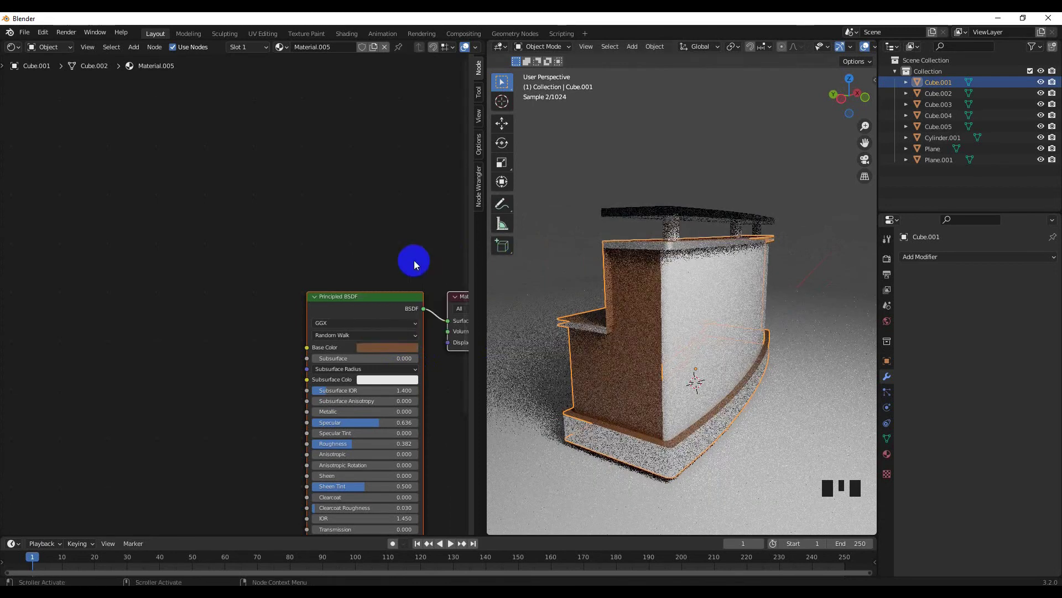
pyautogui.moveTo(489, 281); pyautogui.dragTo(446, 327)
pyautogui.scroll(-3)
pyautogui.click(651, 260)
pyautogui.moveTo(561, 285); pyautogui.dragTo(485, 298)
pyautogui.scroll(3)
pyautogui.moveTo(491, 296); pyautogui.dragTo(393, 297)
pyautogui.click(392, 296)
pyautogui.click(445, 486)
pyautogui.click(892, 451)
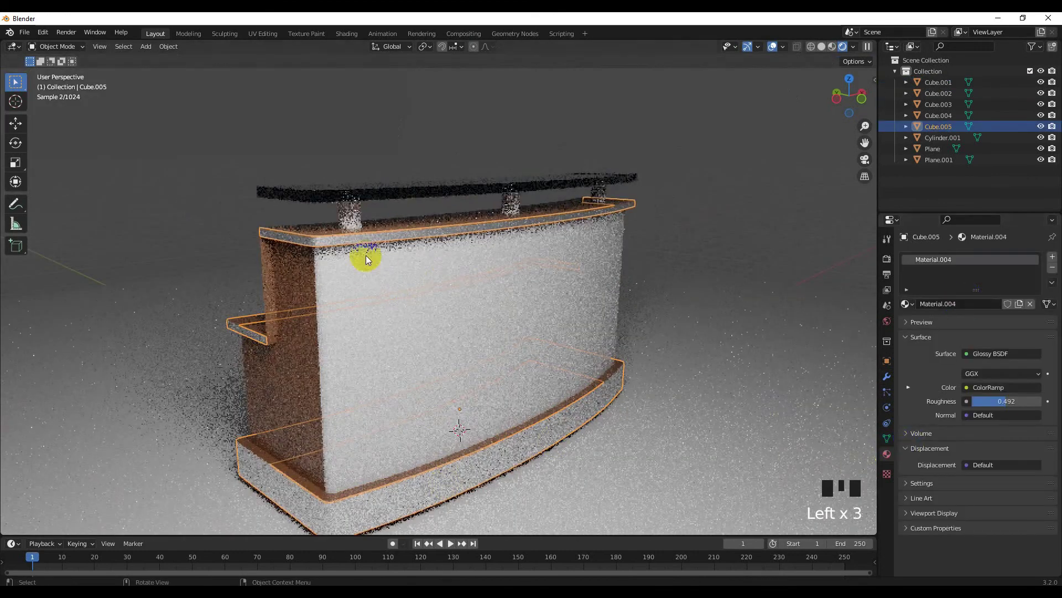
# Orbit around the desk and select the tilted plane Plane.001
pyautogui.click(358, 220)
pyautogui.moveTo(910, 308); pyautogui.dragTo(704, 329)
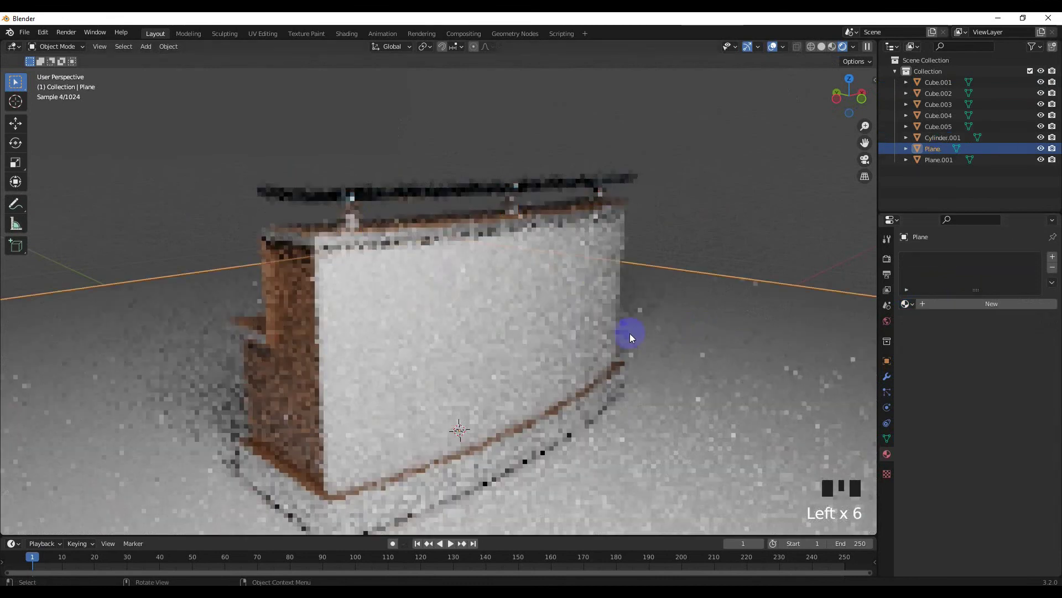
pyautogui.click(786, 222)
pyautogui.moveTo(712, 270); pyautogui.dragTo(566, 318)
pyautogui.scroll(-3)
pyautogui.moveTo(589, 302); pyautogui.dragTo(364, 208)
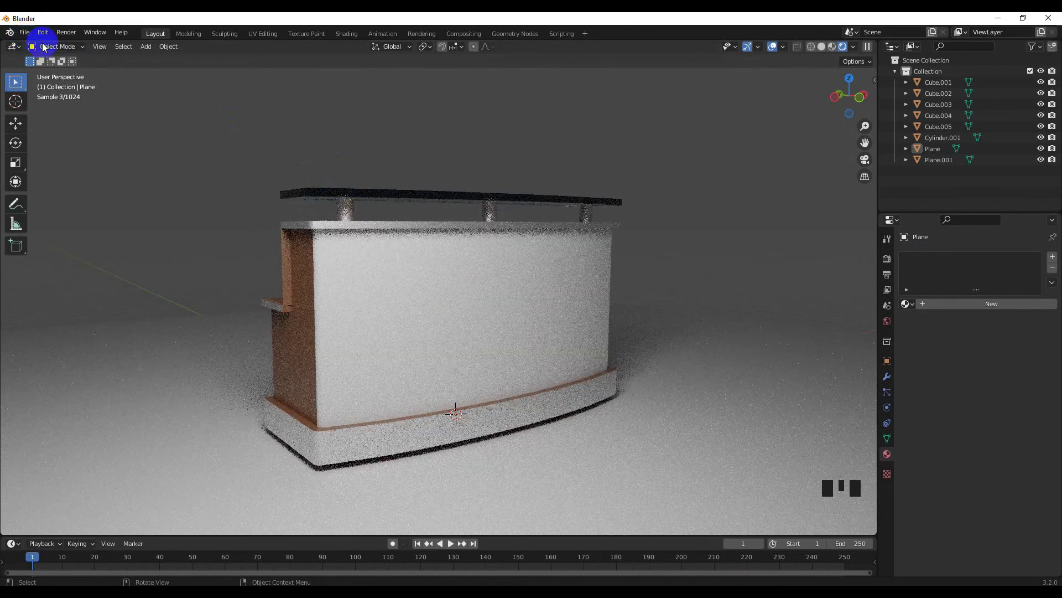
pyautogui.moveTo(507, 172); pyautogui.dragTo(532, 203)
pyautogui.scroll(-3)
pyautogui.moveTo(536, 205); pyautogui.dragTo(577, 180)
pyautogui.click(577, 179)
pyautogui.click(552, 166)
pyautogui.click(821, 57)
# Enlarge, rotate and reposition Plane.001 so it hangs angled above the desk
pyautogui.moveTo(454, 278); pyautogui.dragTo(477, 279)
pyautogui.scroll(-3)
pyautogui.moveTo(515, 261); pyautogui.dragTo(566, 265)
pyautogui.press('g')
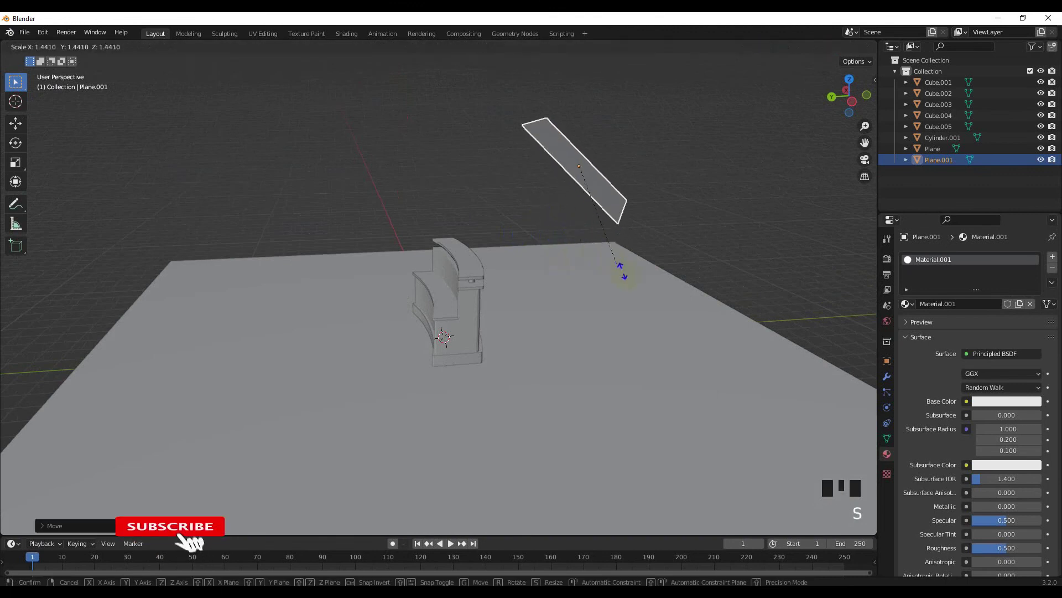
pyautogui.press('r')
pyautogui.moveTo(549, 244); pyautogui.dragTo(525, 208)
pyautogui.press('r')
pyautogui.press('r')
pyautogui.moveTo(522, 239); pyautogui.dragTo(511, 253)
pyautogui.press('g')
pyautogui.moveTo(458, 253); pyautogui.dragTo(492, 296)
# Frame the desk and go to Render Properties to enable Viewport Denoise
pyautogui.scroll(-3)
pyautogui.moveTo(482, 286); pyautogui.dragTo(444, 304)
pyautogui.scroll(3)
pyautogui.moveTo(449, 309); pyautogui.dragTo(857, 49)
pyautogui.click(857, 49)
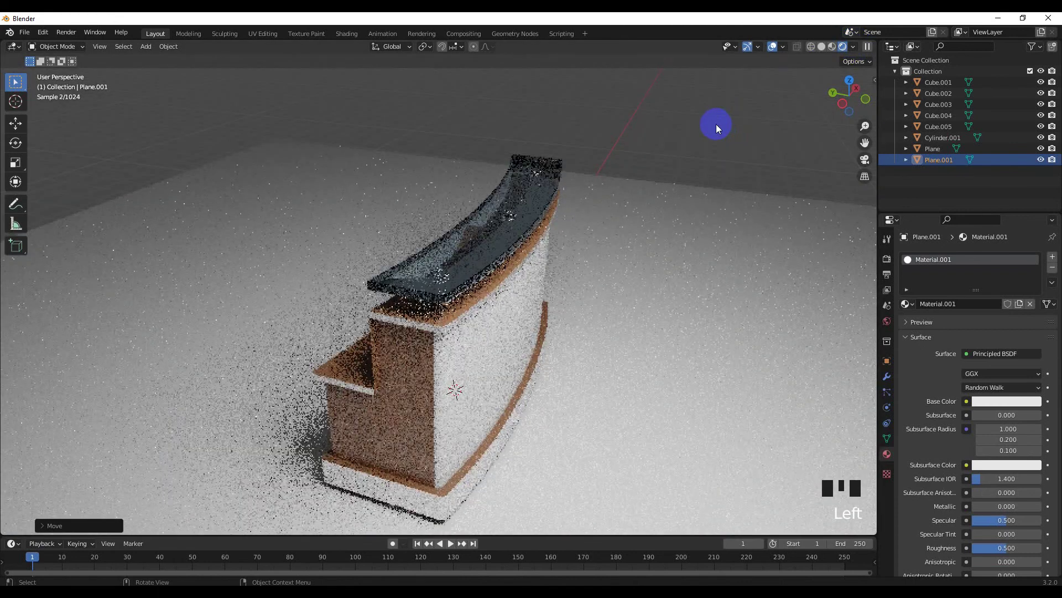
pyautogui.click(721, 126)
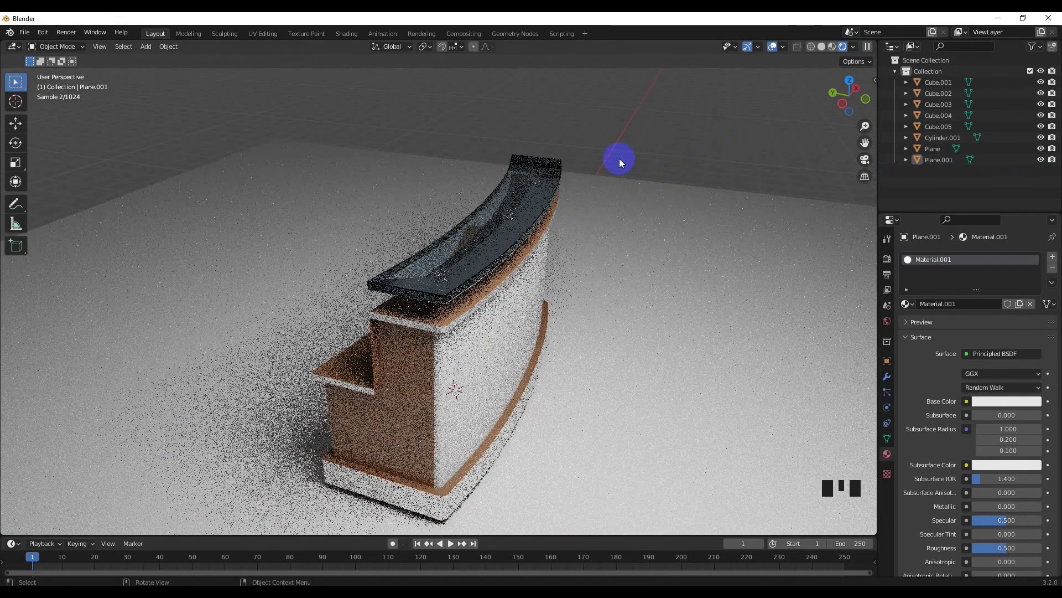